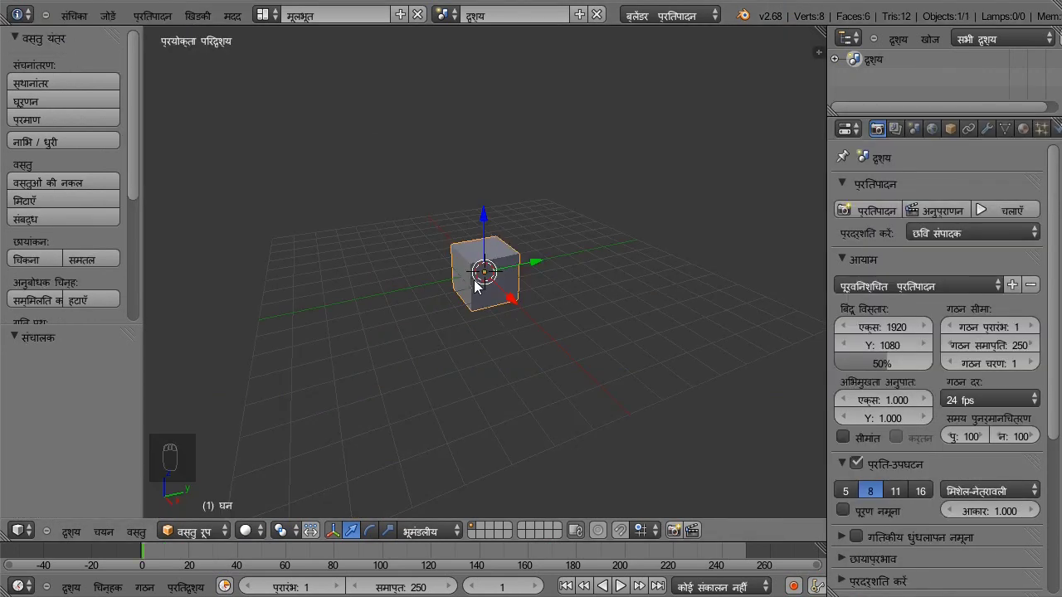
Select and delete the default cube, leaving the scene empty.
left_click_drag(494, 252, 465, 253)
key("Delete")
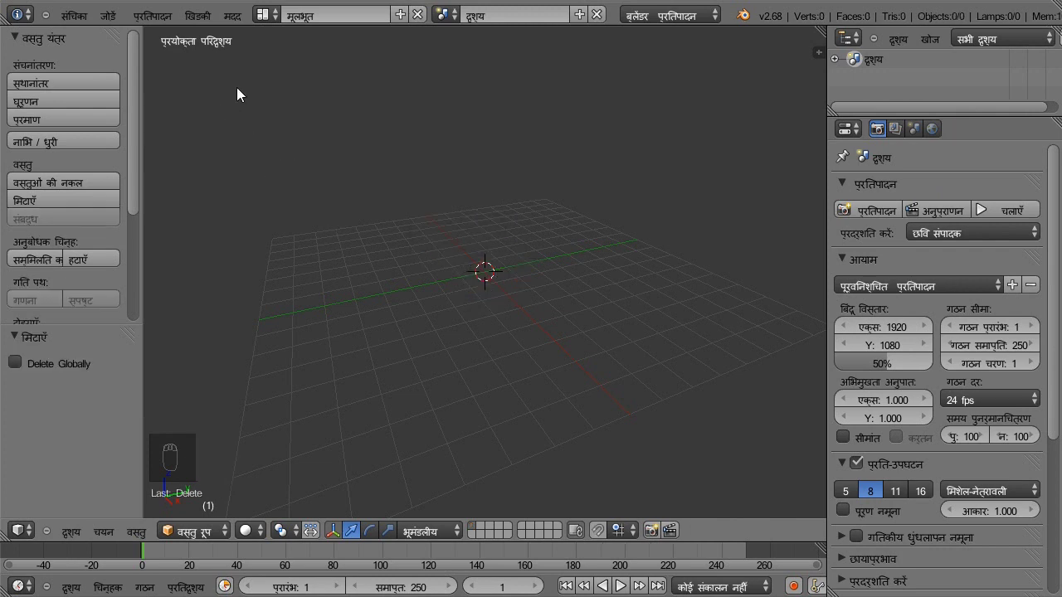
Add a plane, rotate it 90° on X to face front view, scale 3× on X and 2× on Z.
left_click(119, 22)
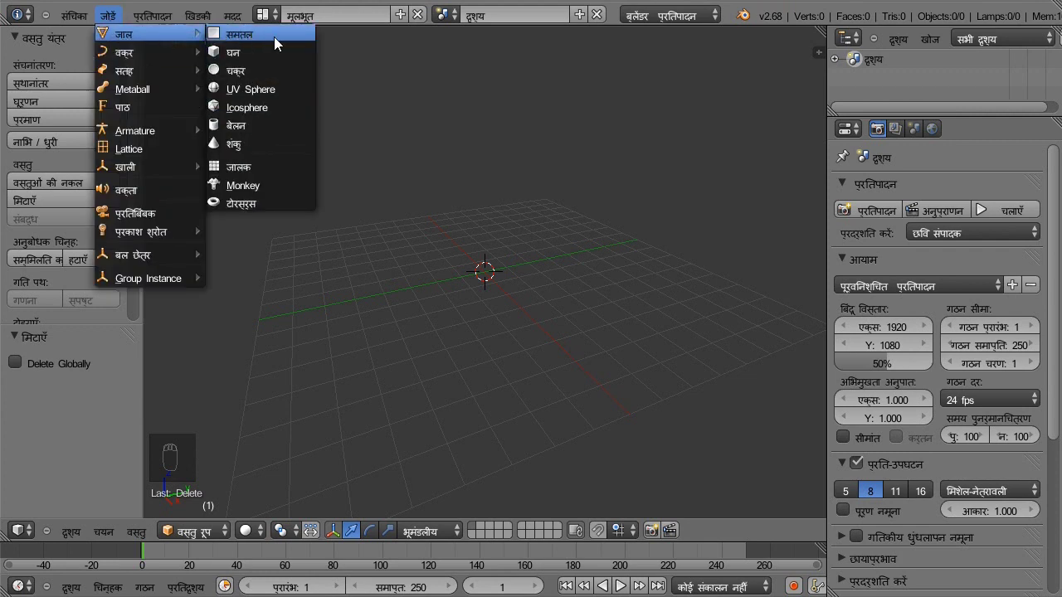
key("KP_1")
key("KP_1")
key("r")
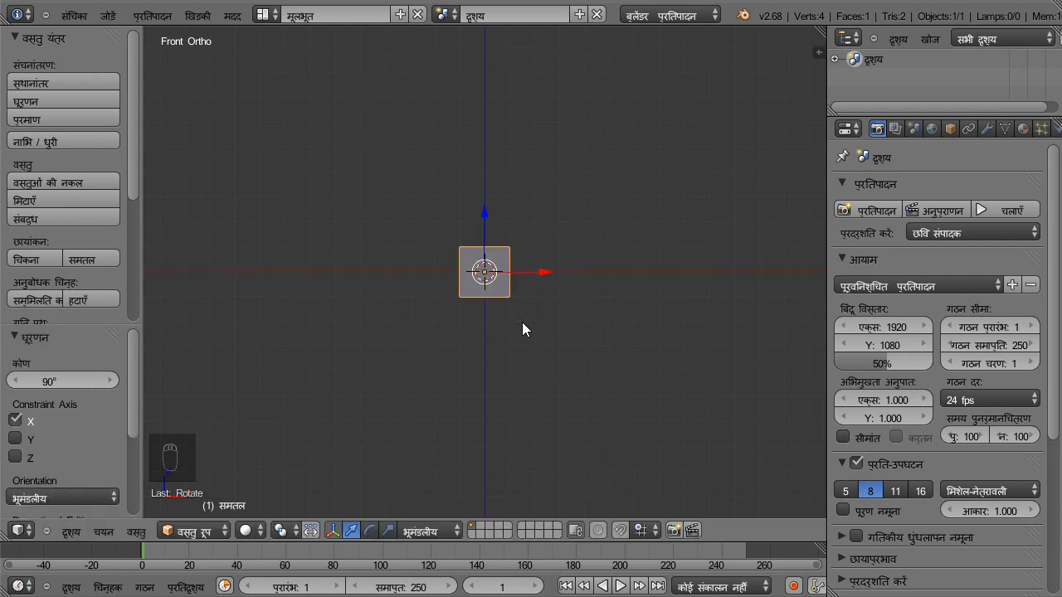
key("s")
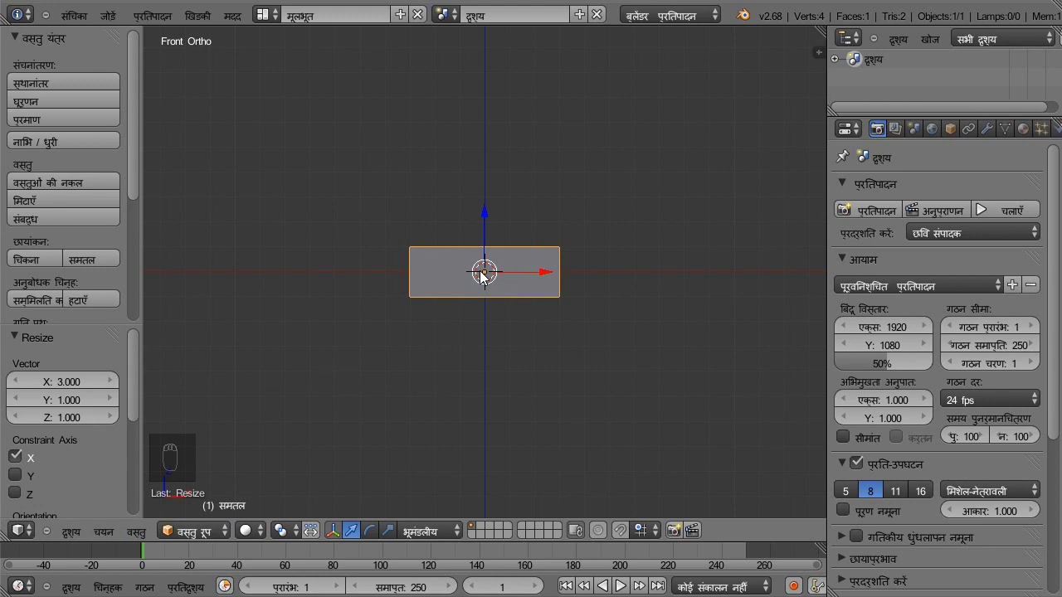
key("s")
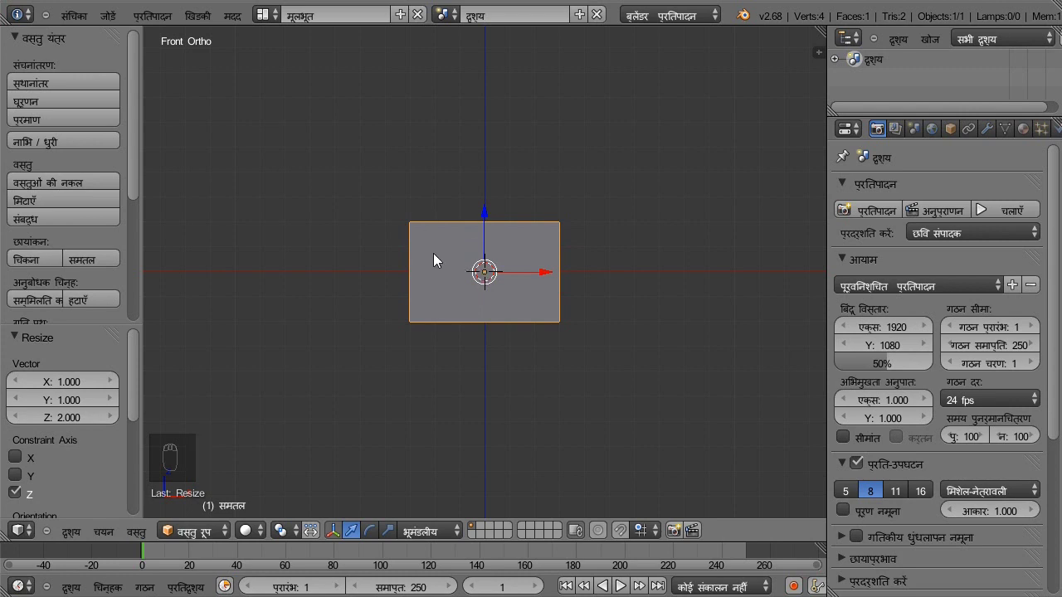
key("Tab")
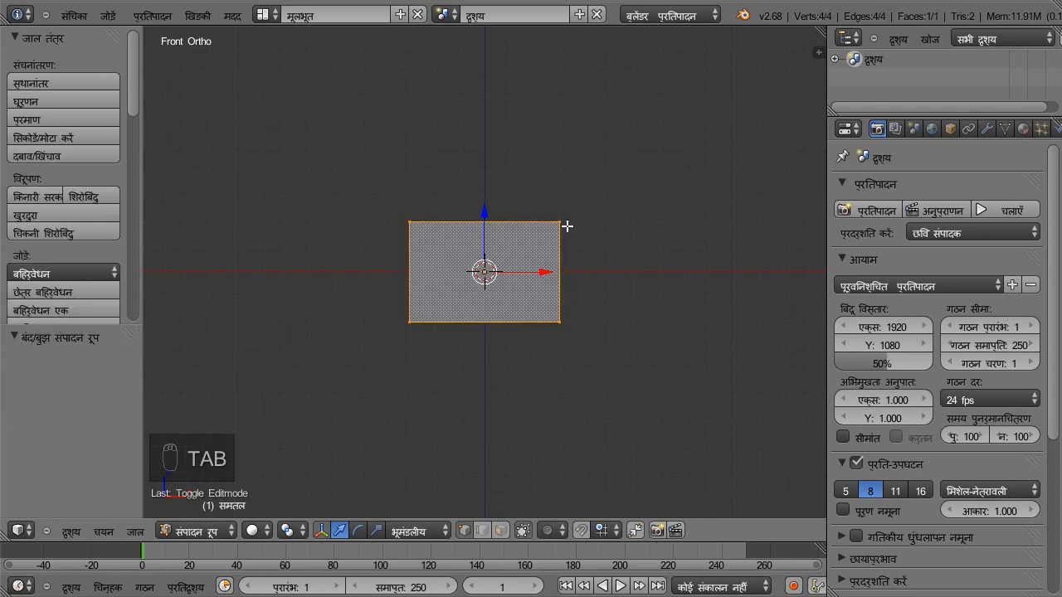
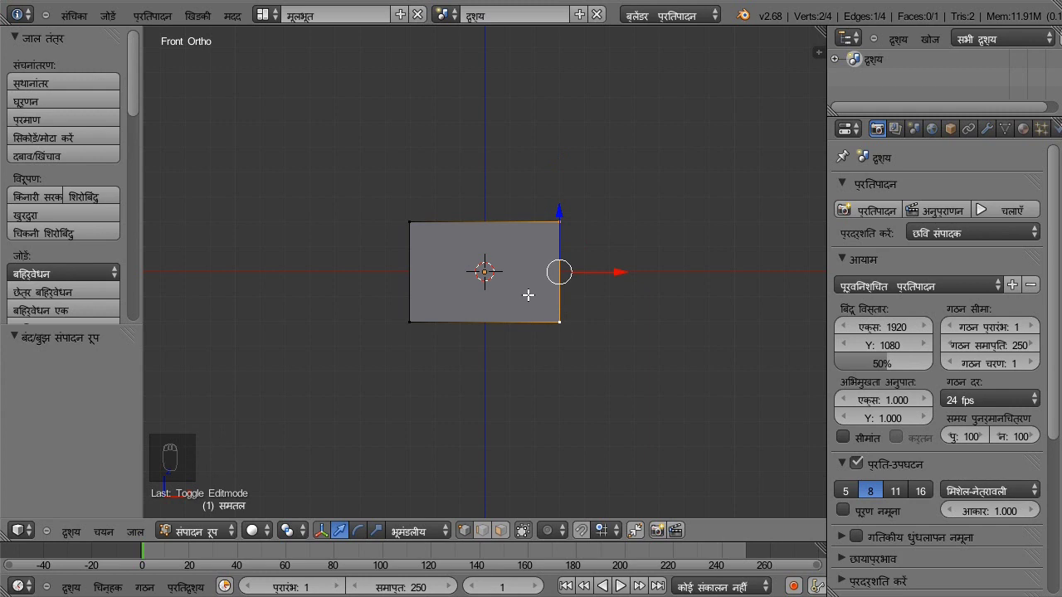
Merge the two right-hand vertices at center into a triangle and select all of it.
key("w")
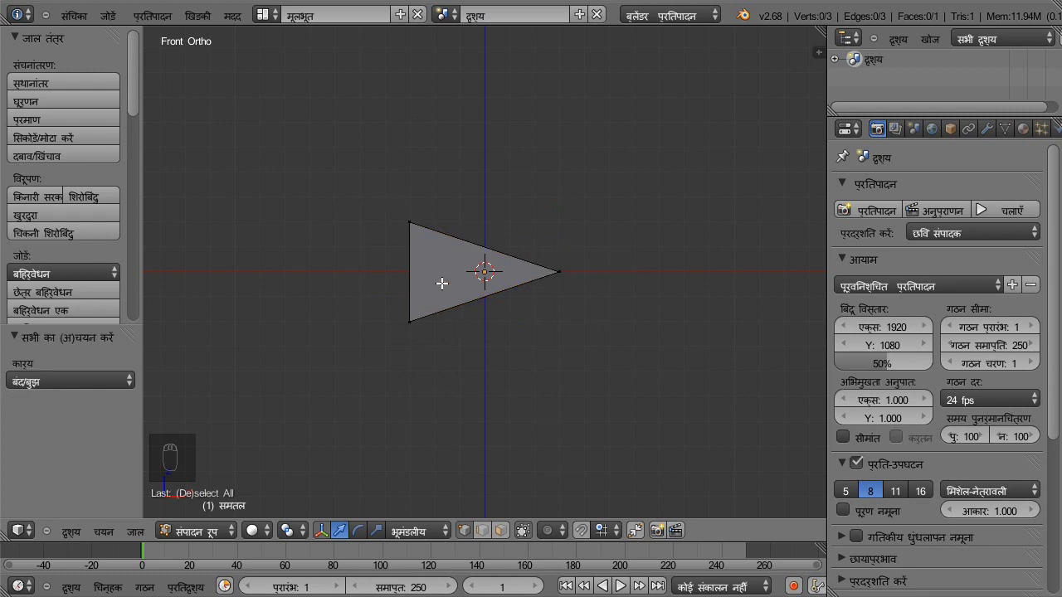
key("a")
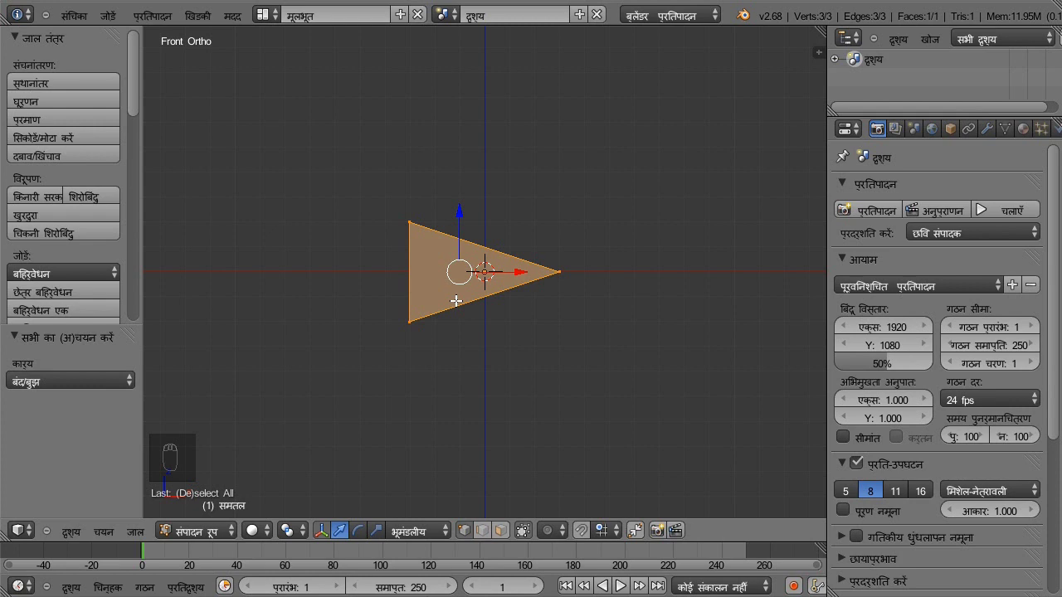
Subdivide the triangle repeatedly into 1024 faces and enlarge it.
key("w")
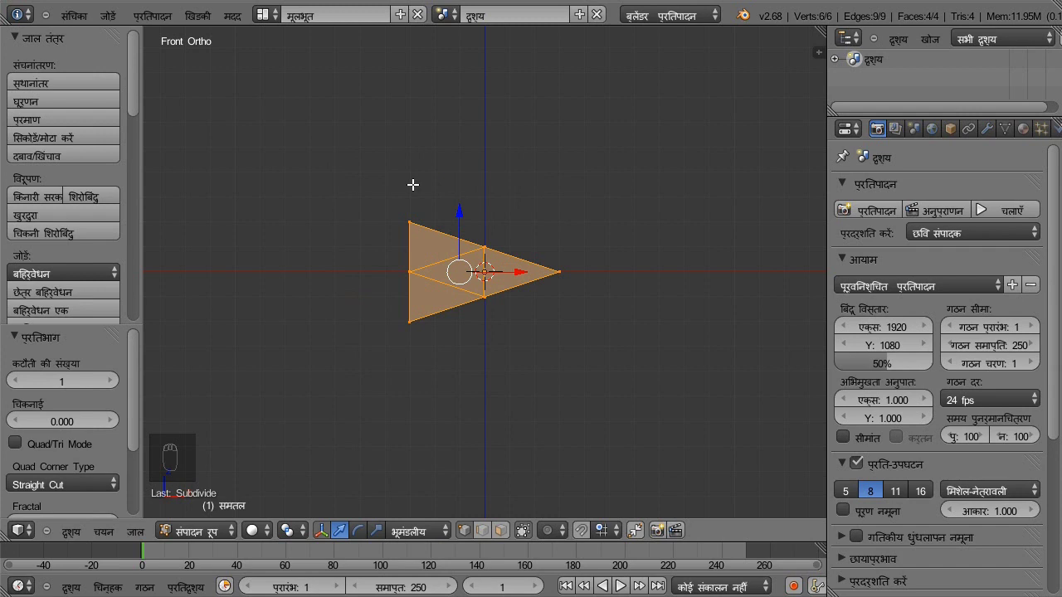
key("w")
key("w")
key("w")
key("w")
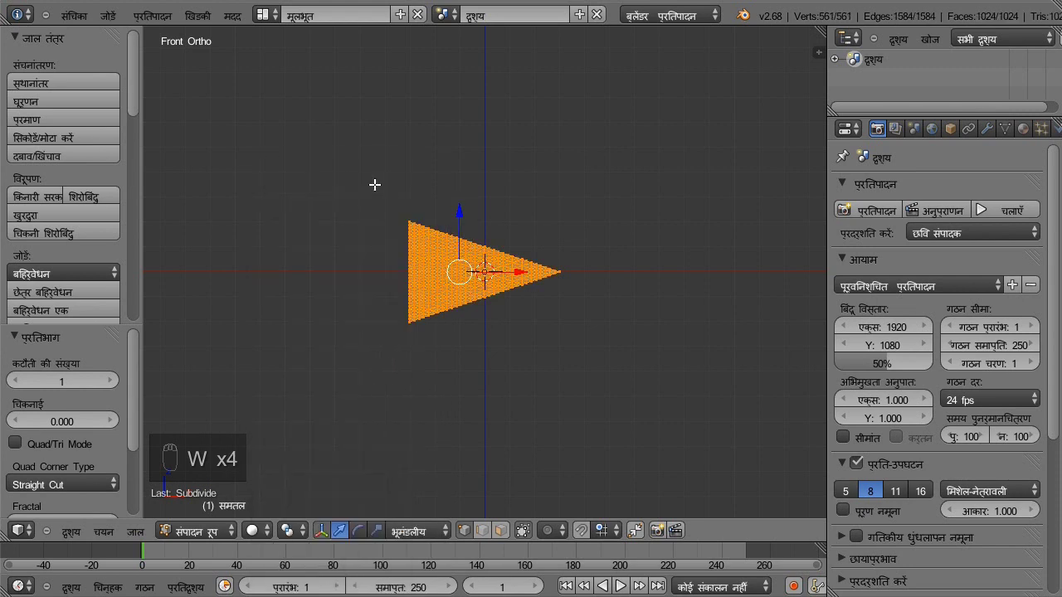
key("KP_Decimal")
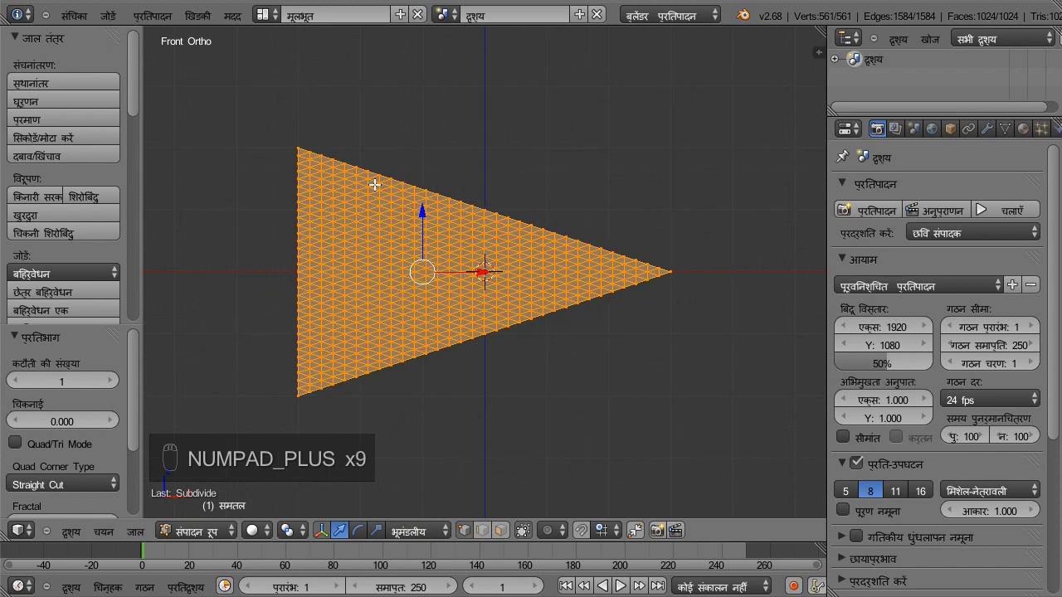
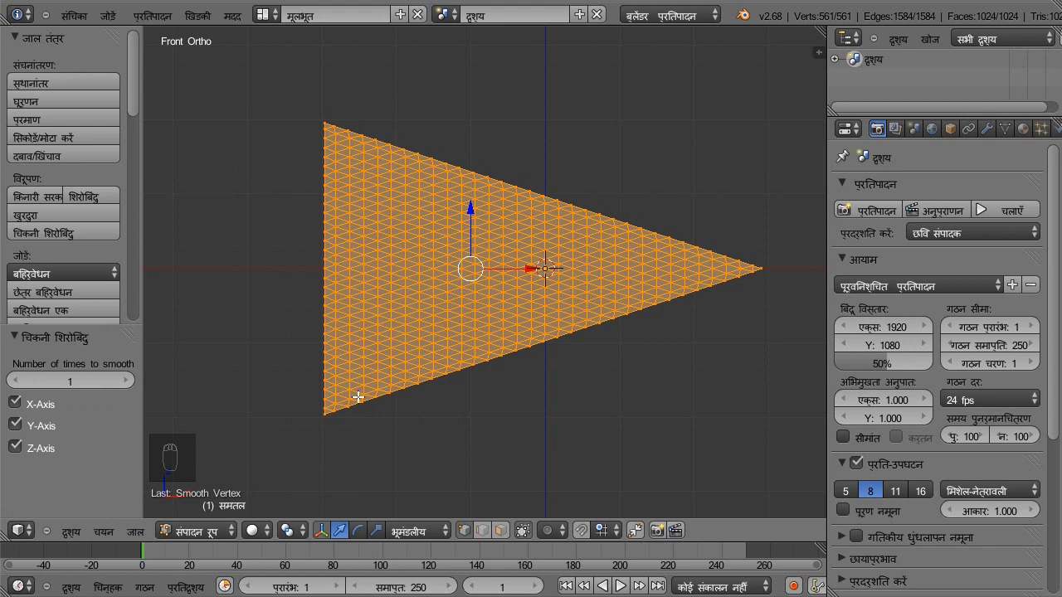
Return to Object Mode and enable Cloth physics with default settings on the triangle.
key("Tab")
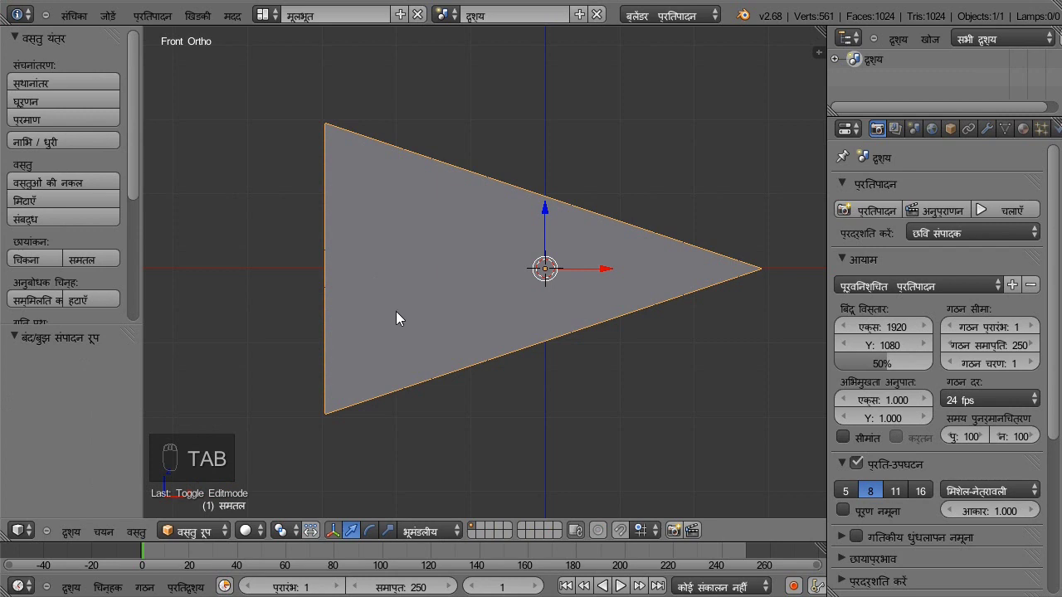
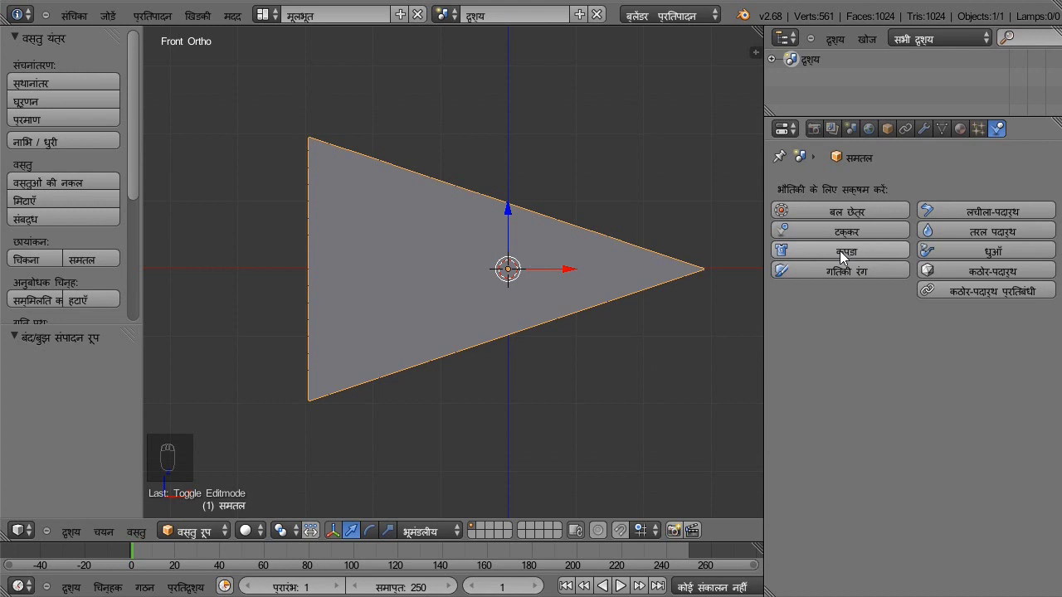
left_click_drag(844, 257, 843, 256)
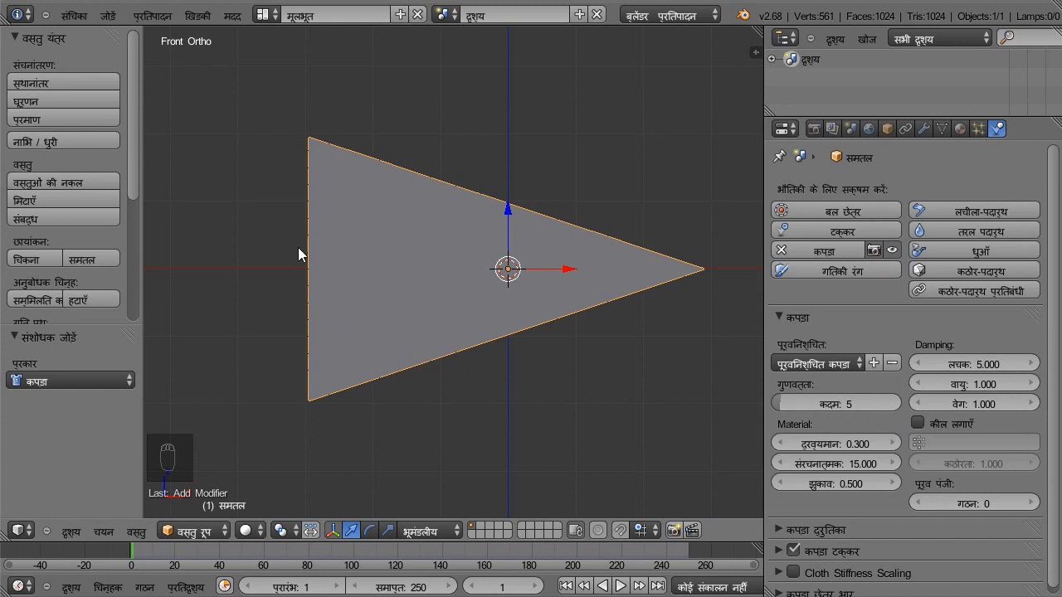
Box-select the left-edge vertices and assign them to a new vertex group समूह.
key("Tab")
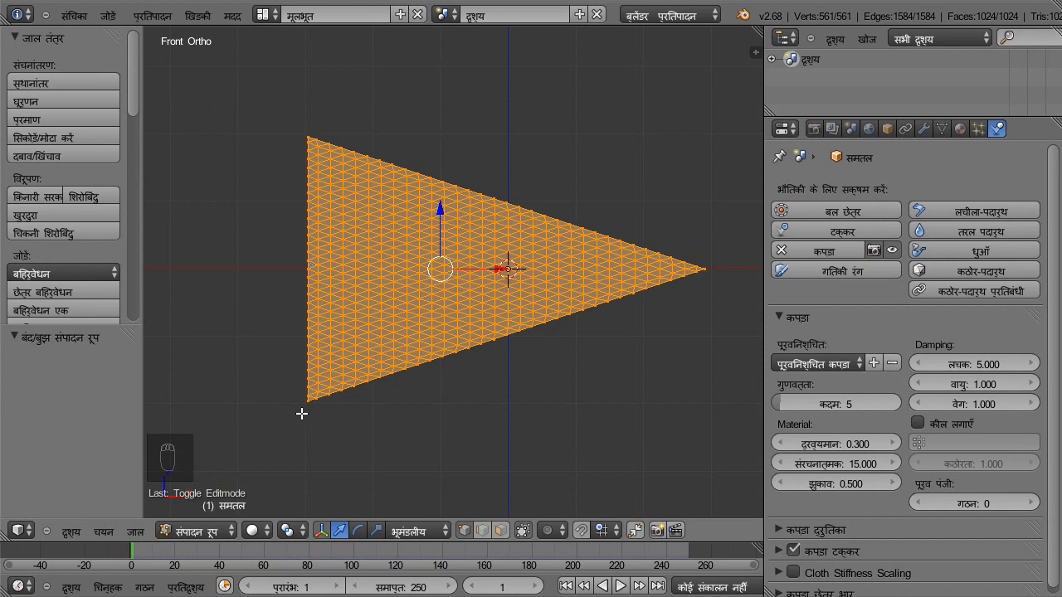
key("a")
key("b")
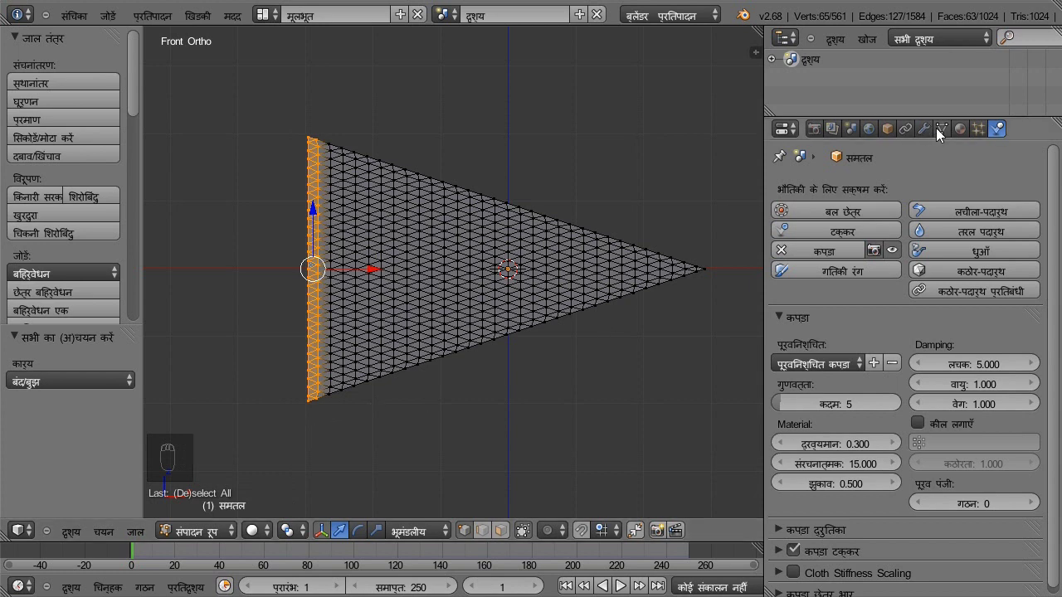
left_click_drag(939, 136, 987, 347)
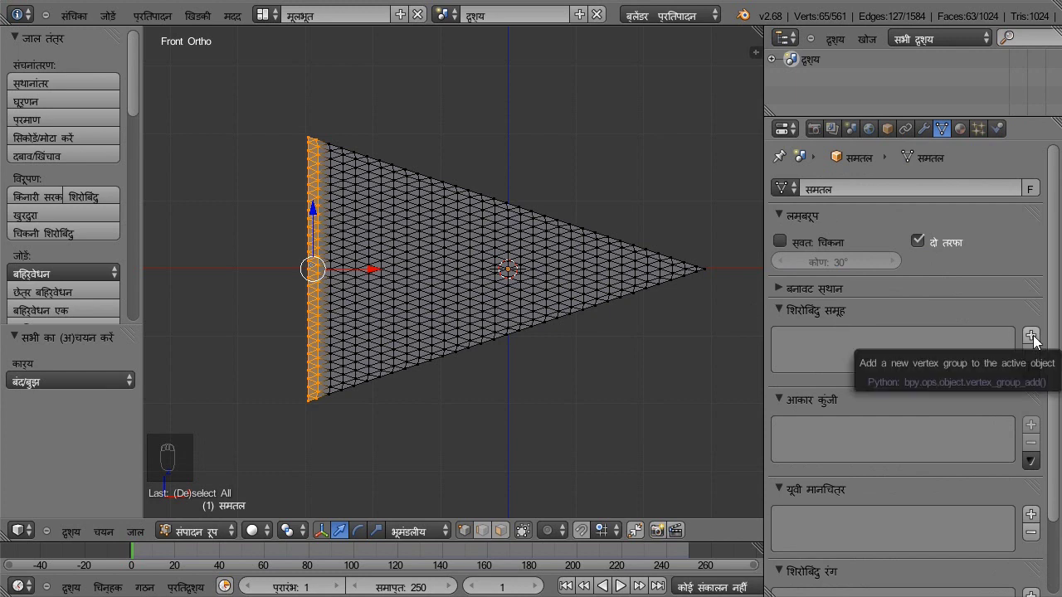
left_click_drag(1036, 343, 1044, 342)
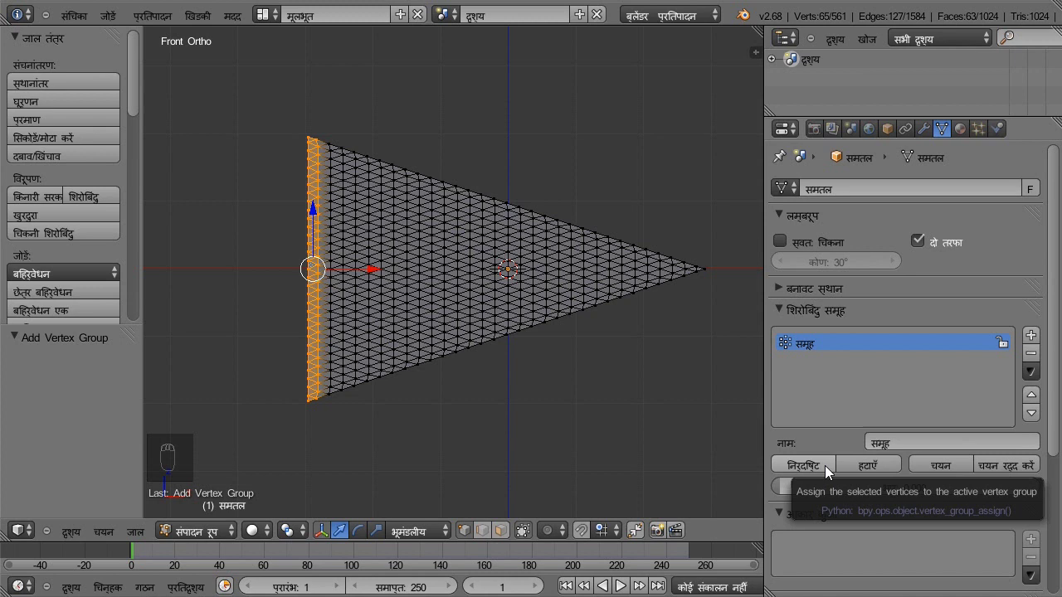
left_click_drag(835, 472, 758, 462)
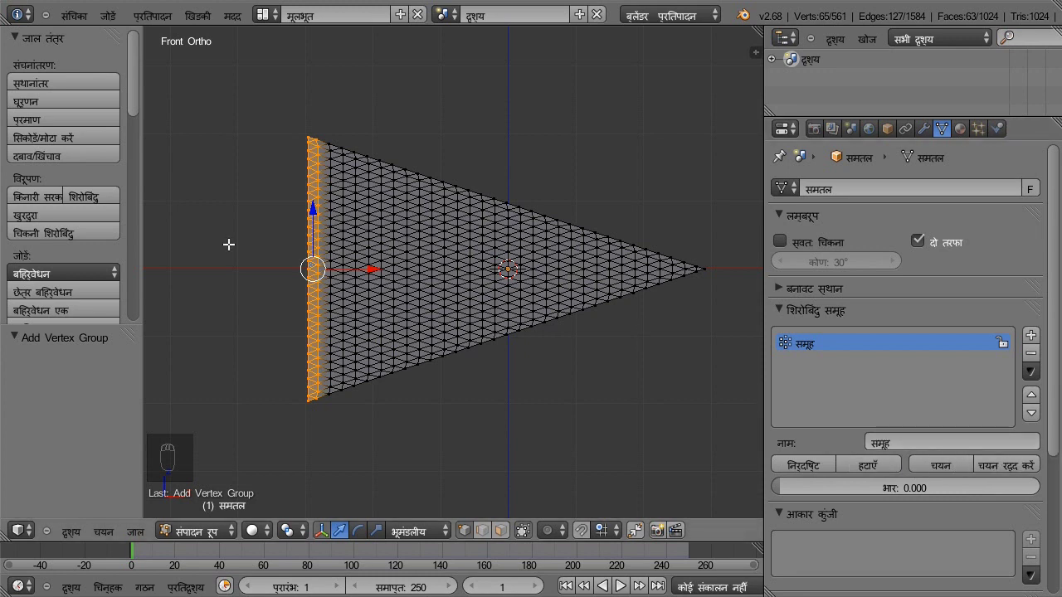
key("Tab")
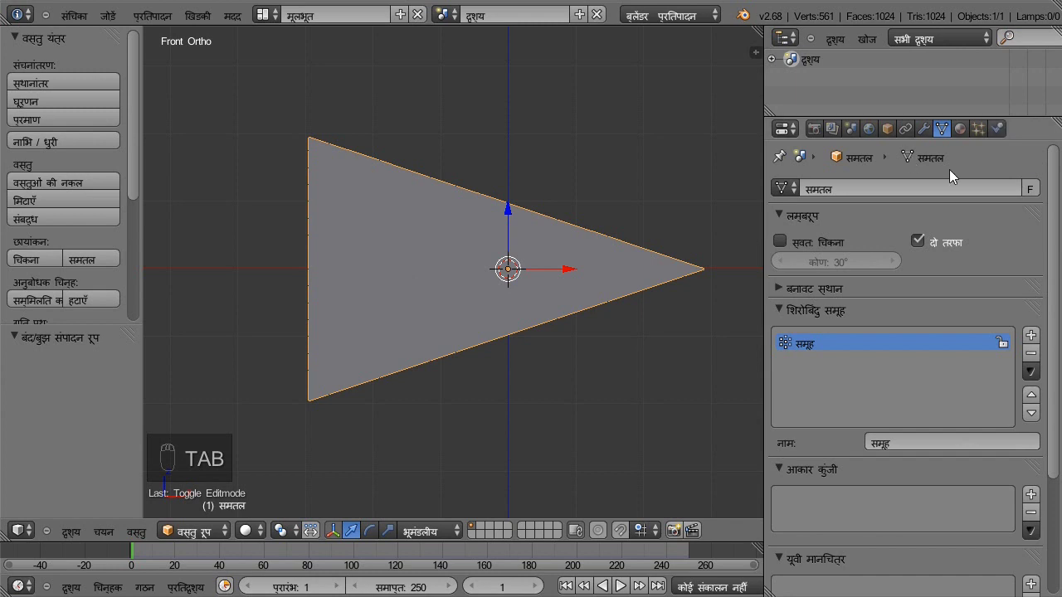
Set cloth Mass 0.020, pin to the vertex group, Bending 0.200 and Spring damping 1.000.
left_click_drag(1008, 131, 940, 438)
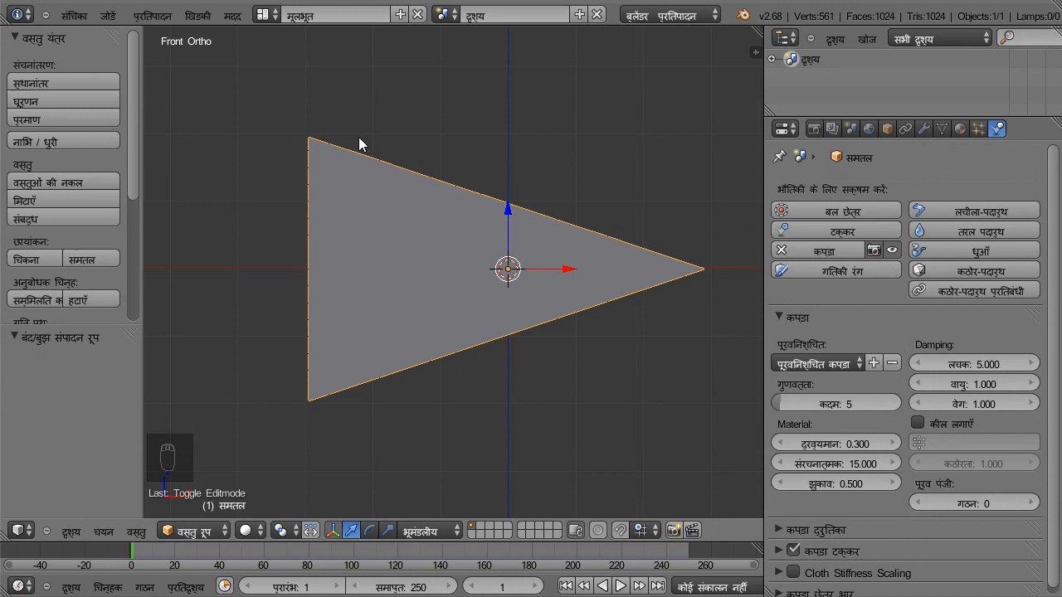
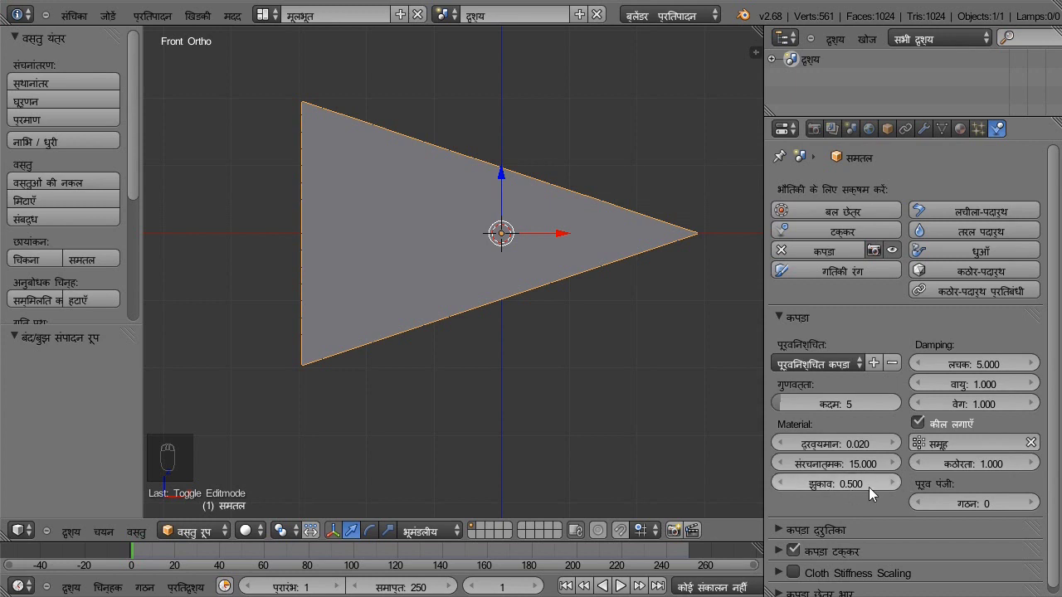
left_click_drag(874, 492, 874, 492)
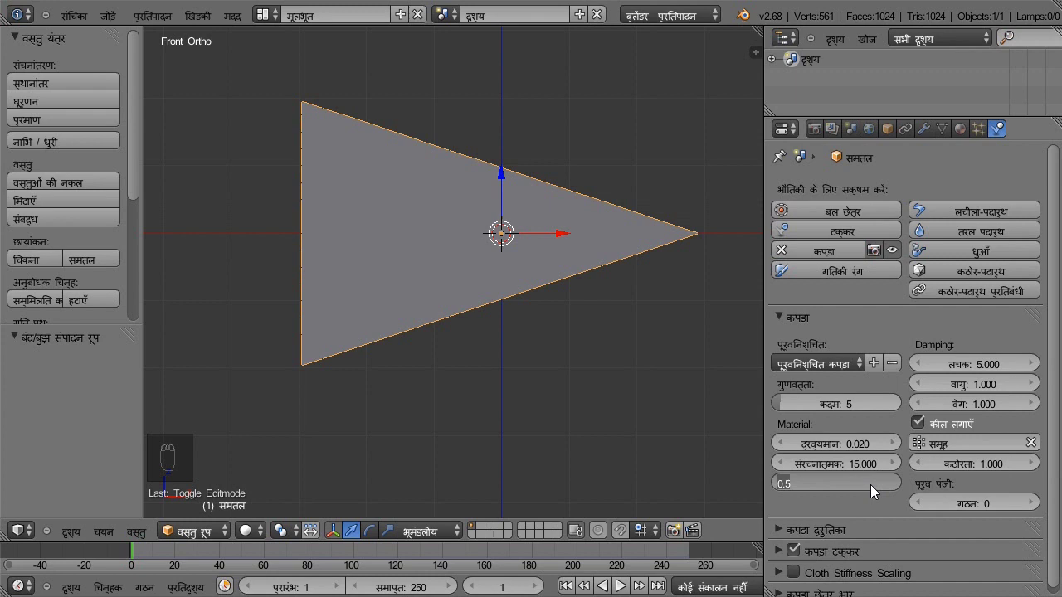
left_click_drag(997, 370, 998, 368)
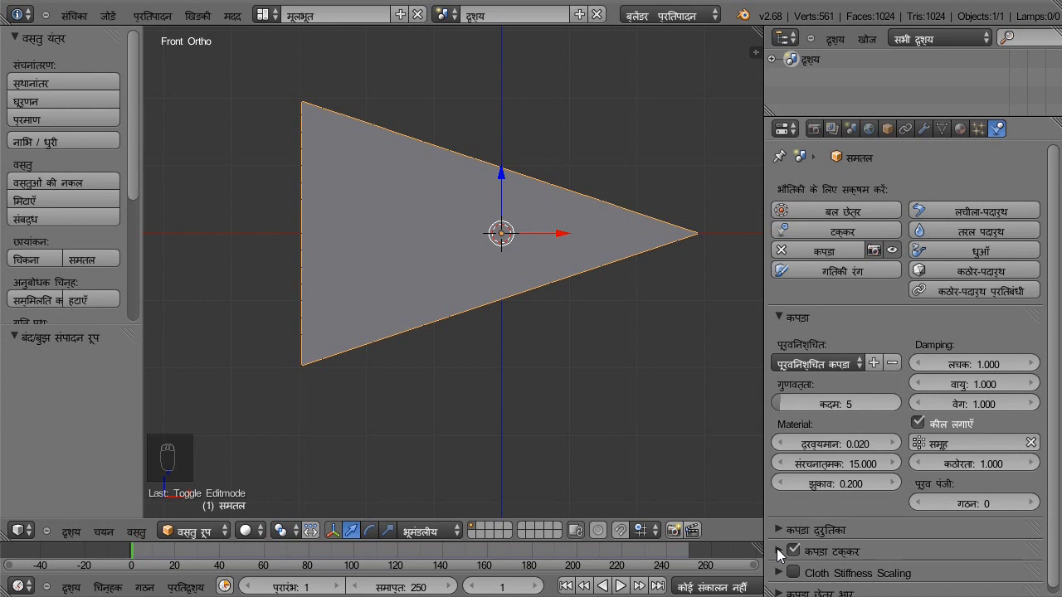
Expand Cloth Collision with Self Collision kept on and advance to frame 13.
left_click_drag(780, 554, 926, 461)
left_click_drag(924, 454, 966, 528)
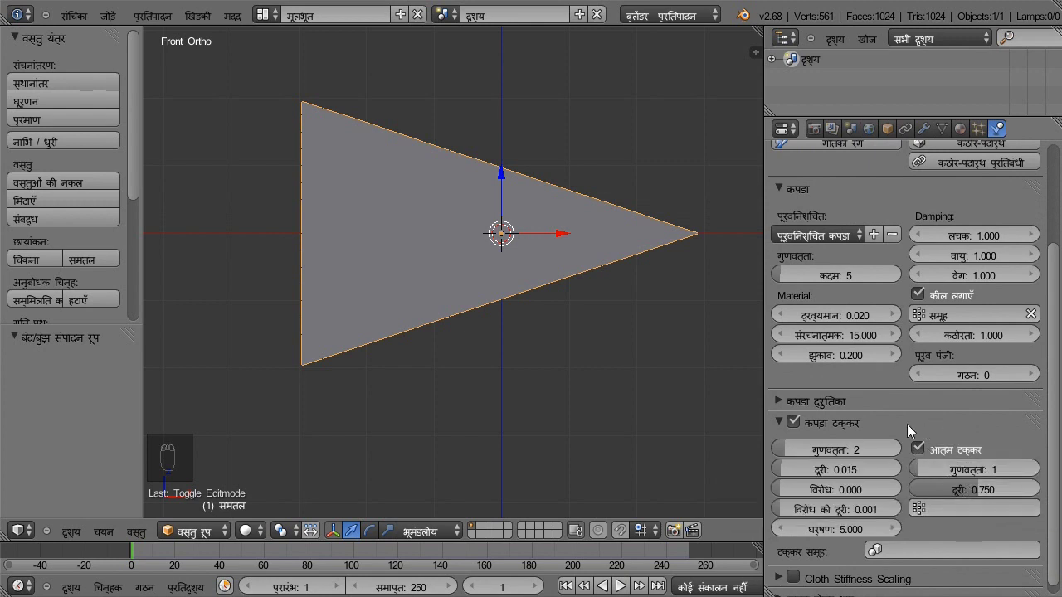
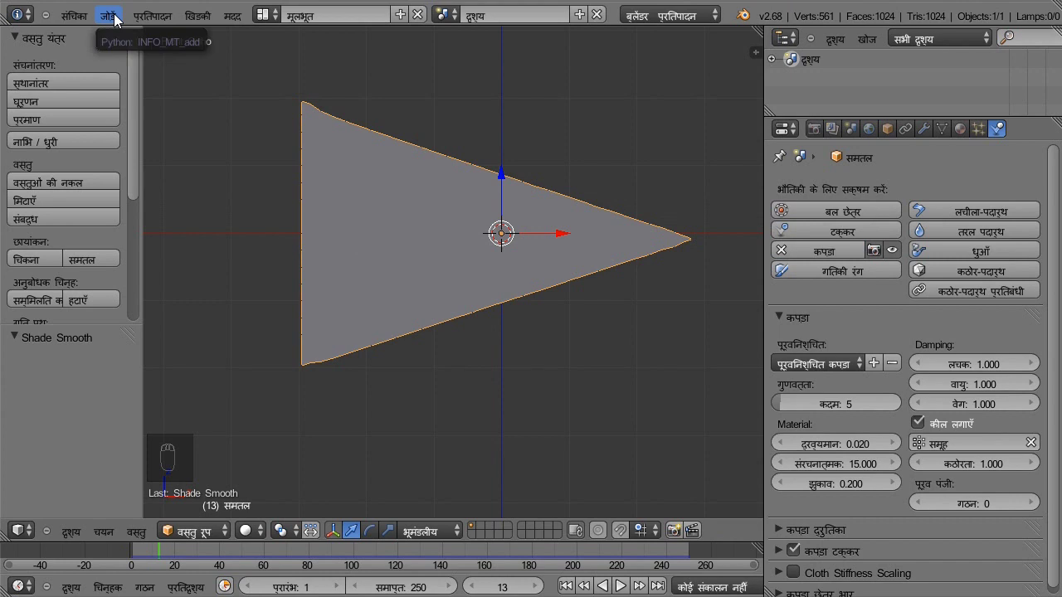
Add a Wind force field at X -4, rotated 90° and angled slightly toward the flag.
left_click_drag(124, 19, 203, 255)
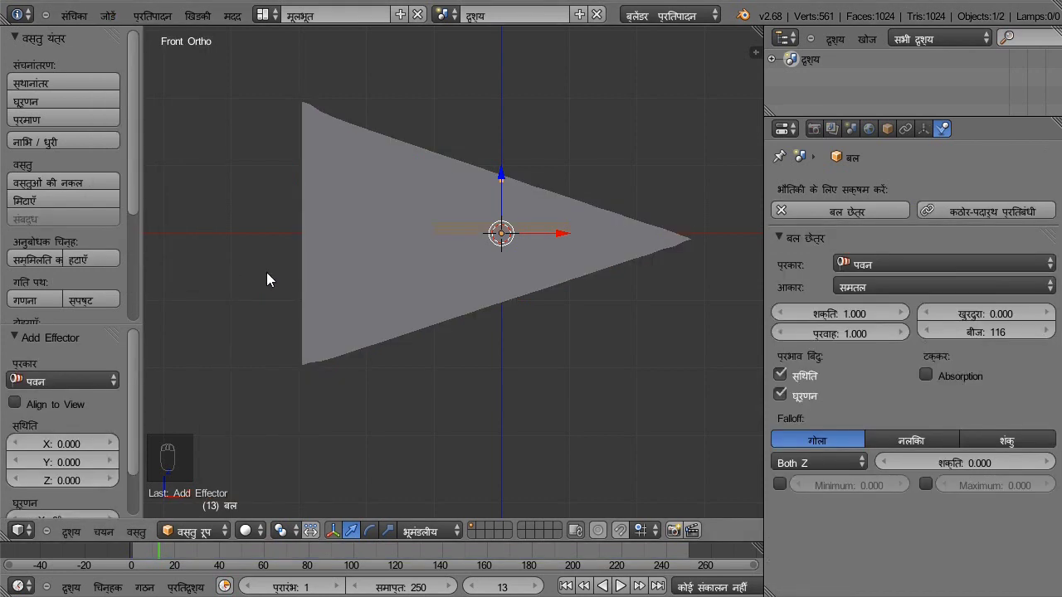
left_click_drag(561, 239, 295, 244)
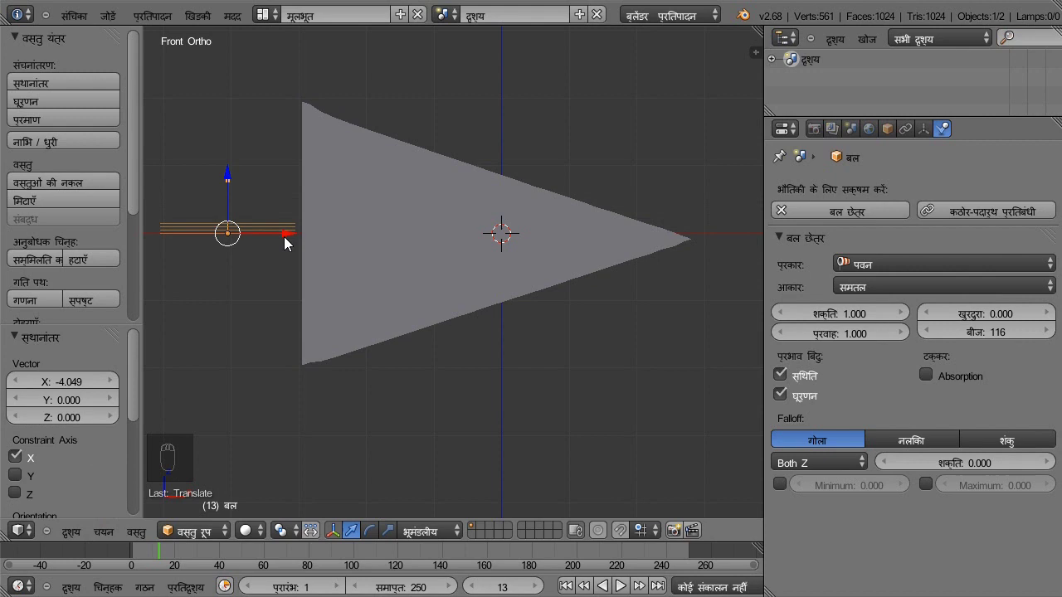
key("r")
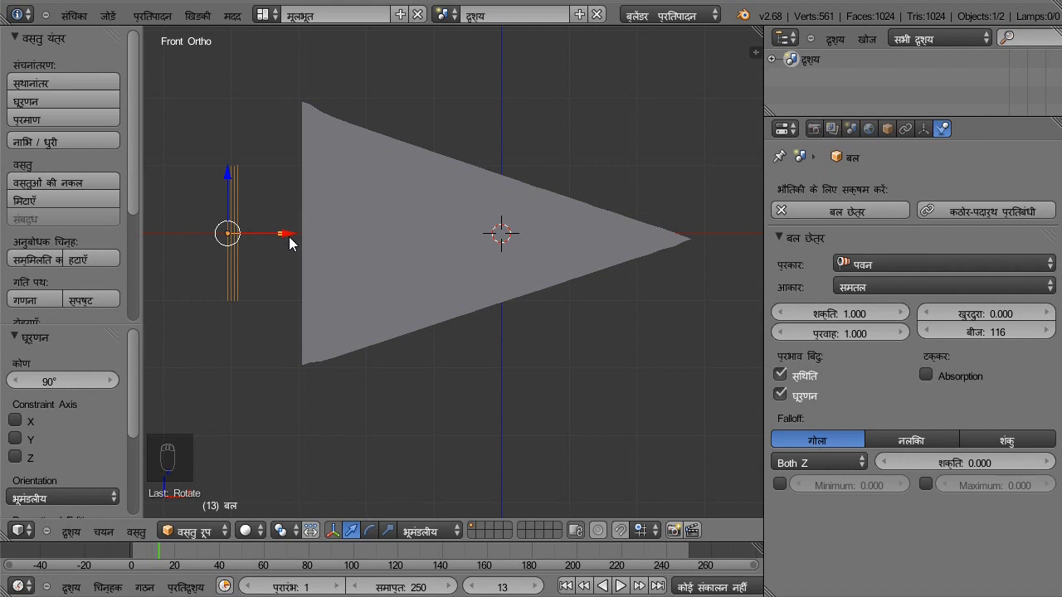
key("r")
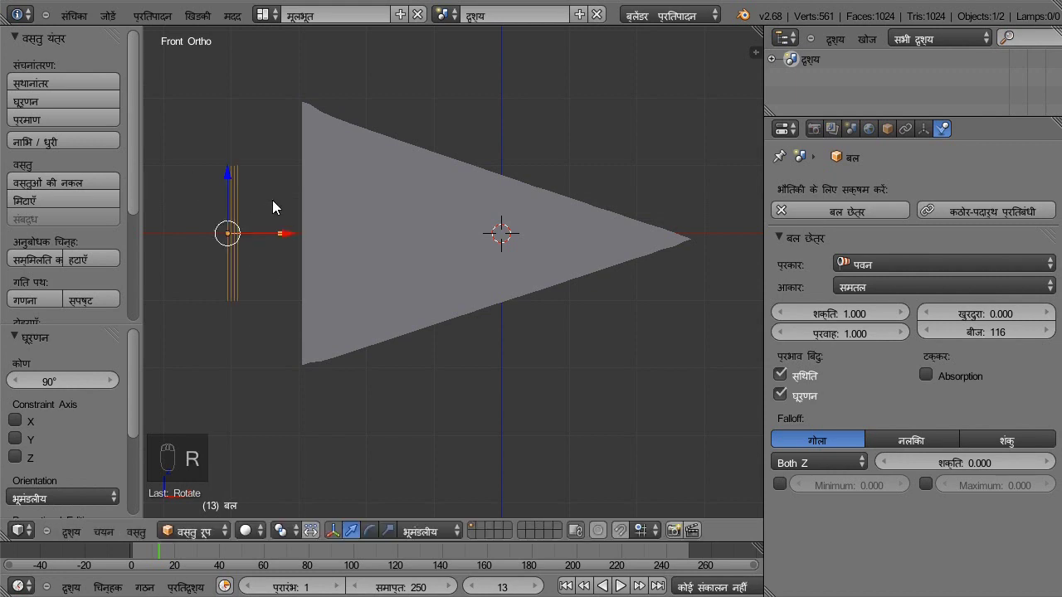
key("KP_7")
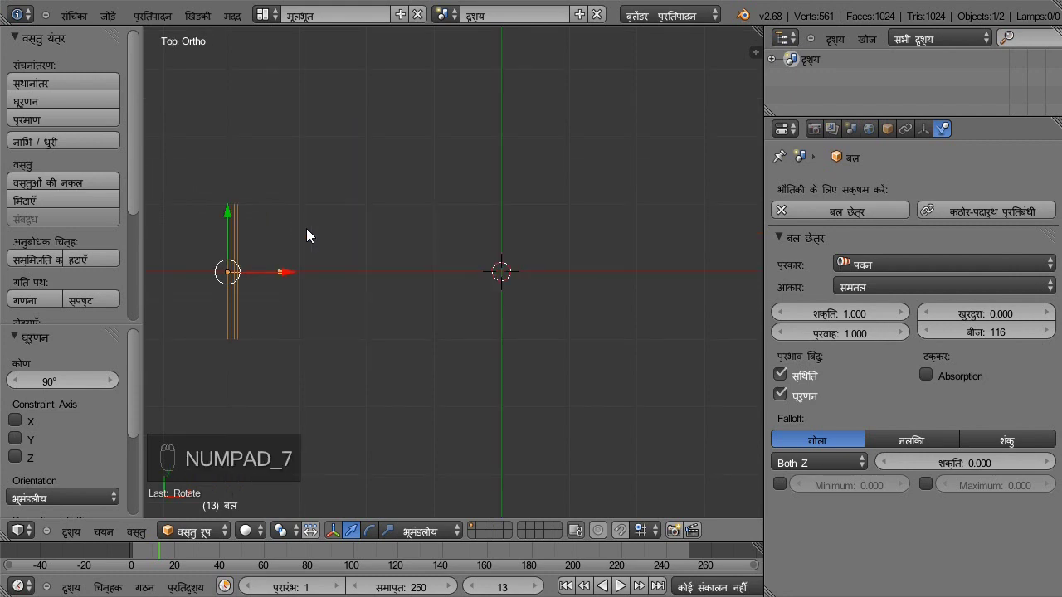
key("r")
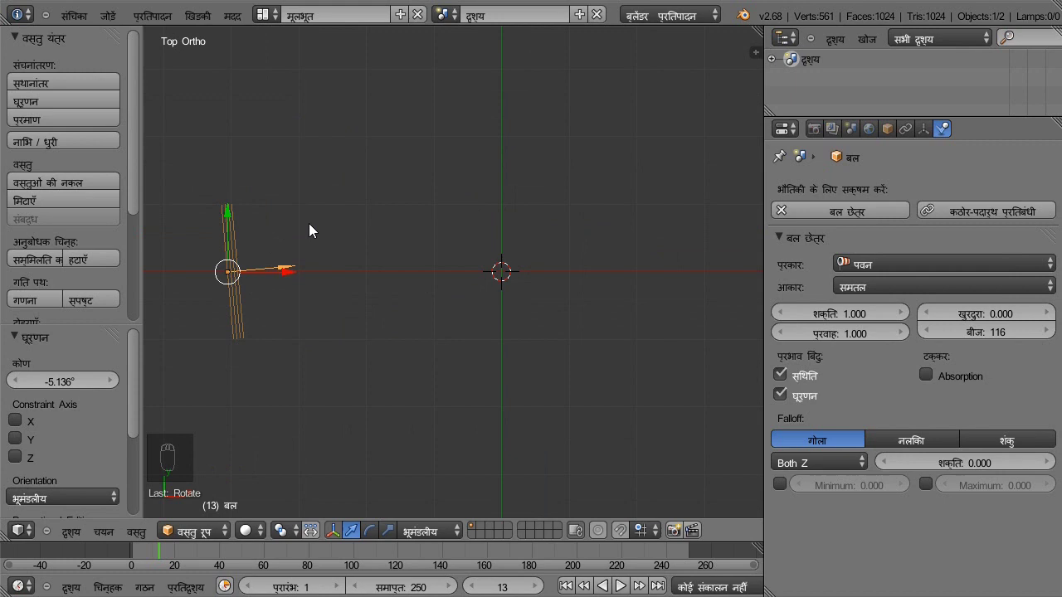
key("KP_5")
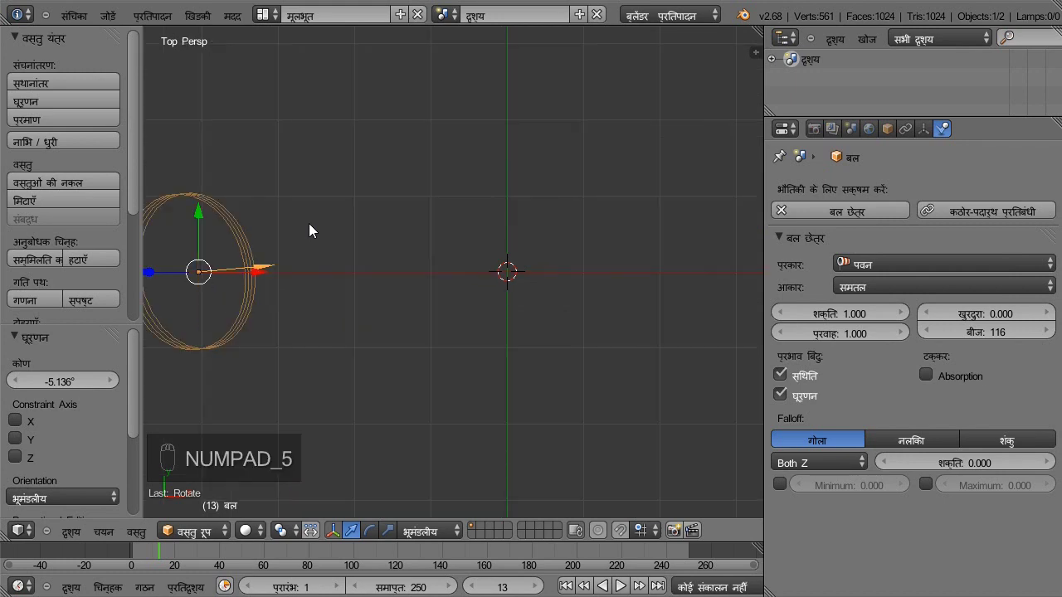
key("KP_1")
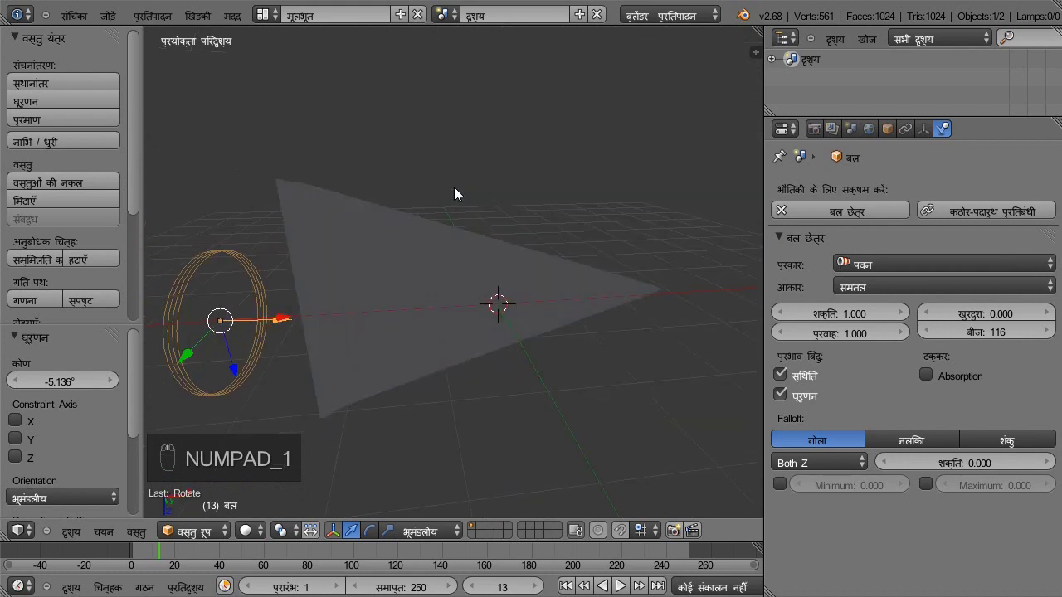
Raise the wind force field's Strength from 1.000 to 650.000.
left_click_drag(454, 188, 390, 295)
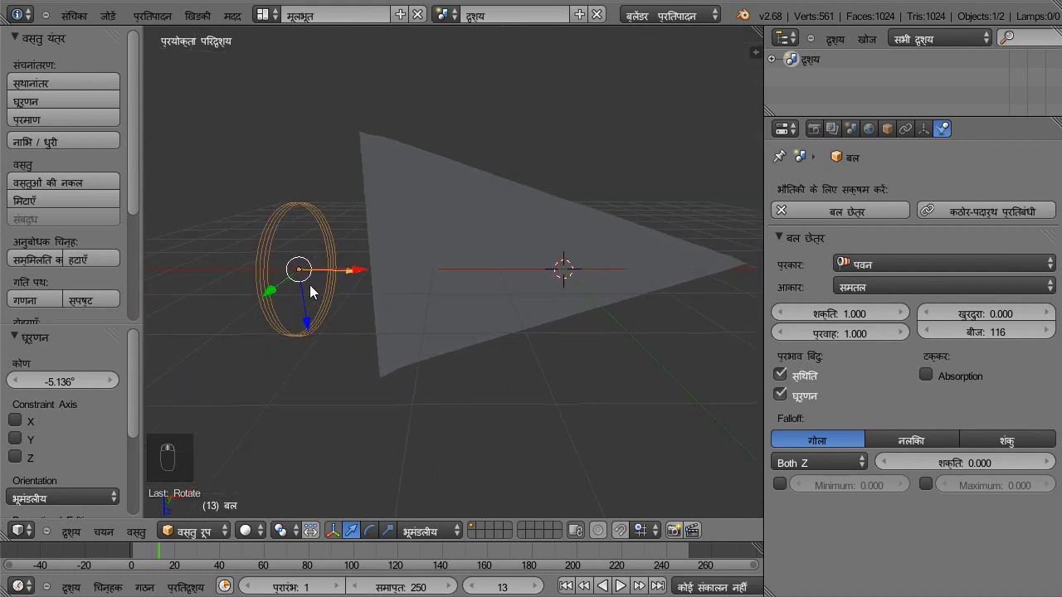
left_click_drag(403, 307, 370, 356)
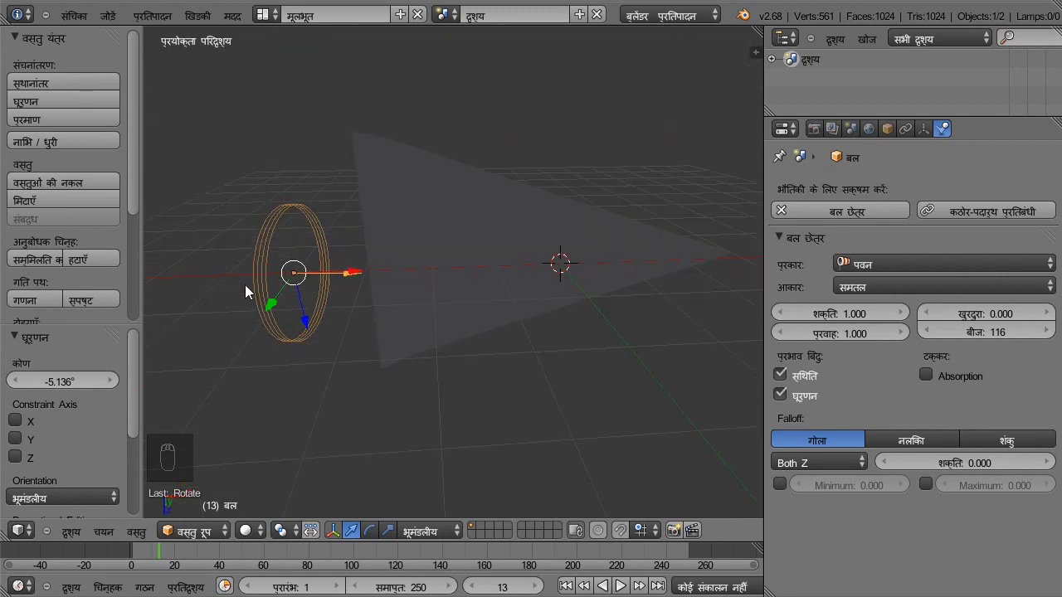
left_click_drag(260, 274, 891, 318)
left_click_drag(891, 318, 891, 318)
left_click_drag(891, 318, 611, 386)
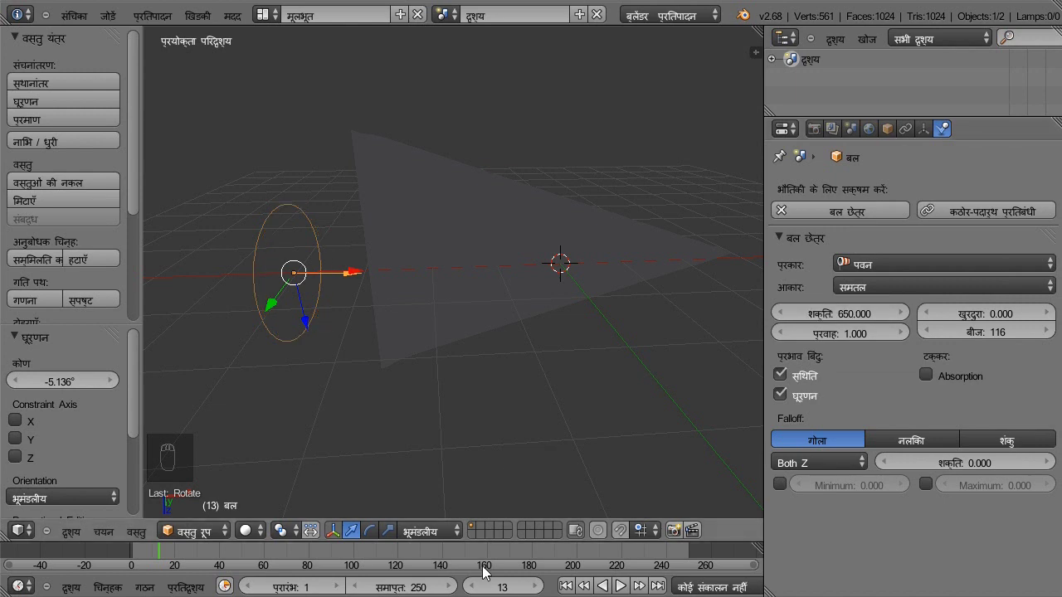
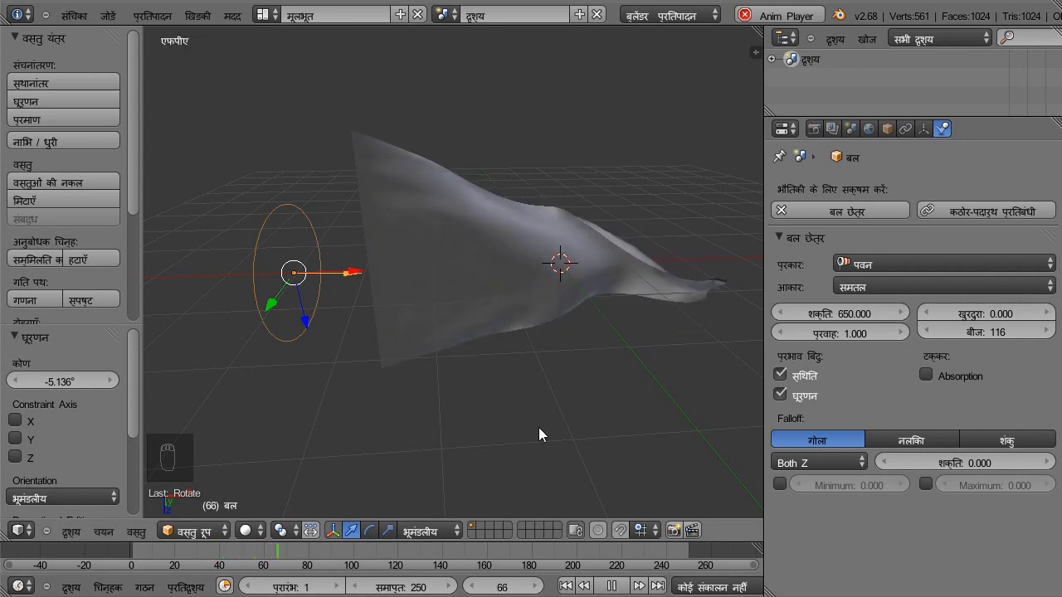
Play the animation and orbit around the flag to watch it ripple in the wind from several angles.
middle_click(541, 435)
middle_click(566, 395)
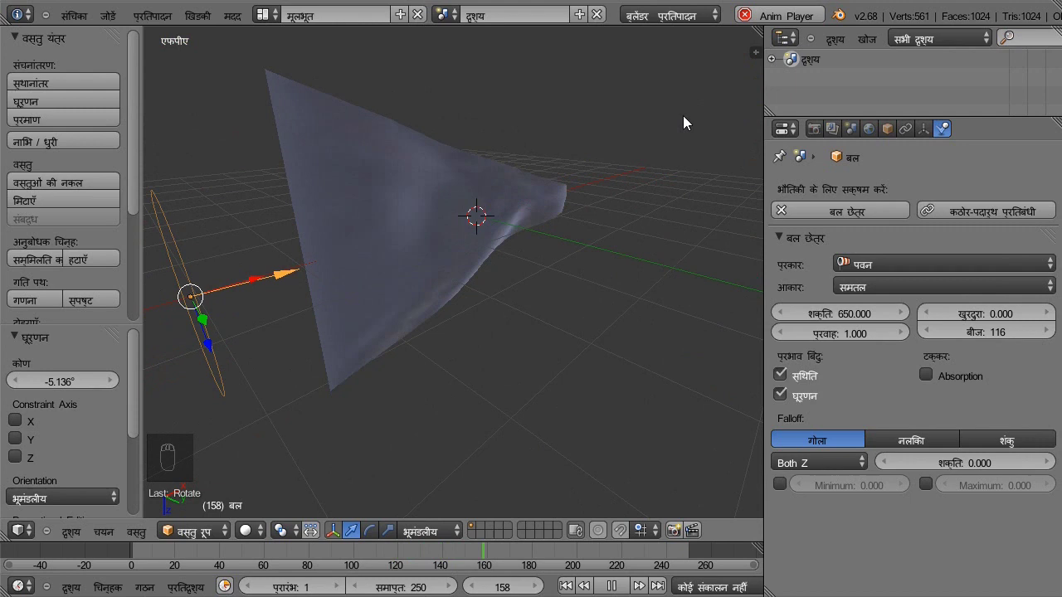
left_click(679, 68)
middle_click(566, 404)
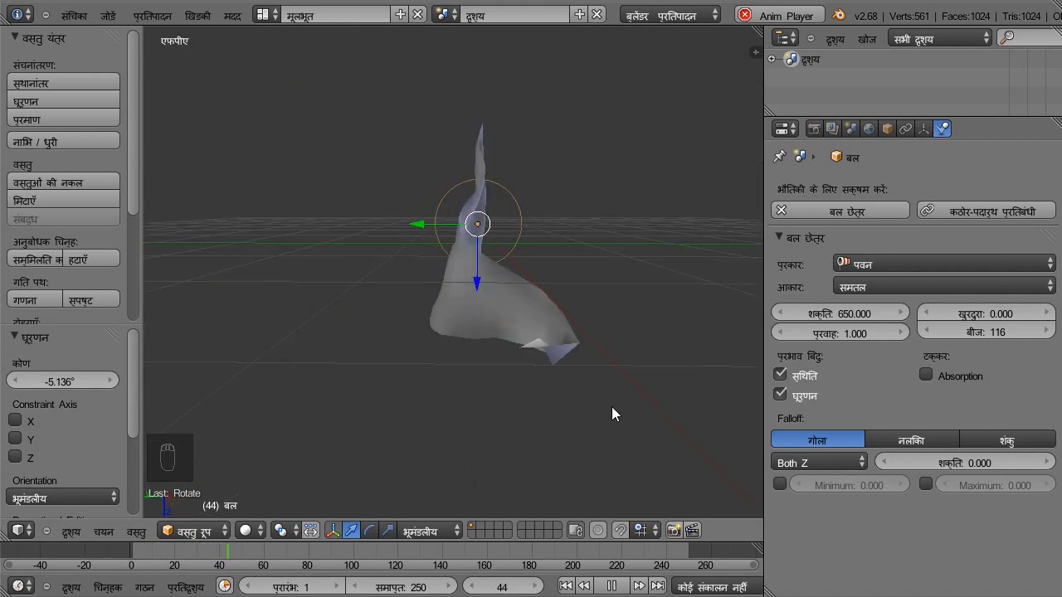
middle_click(527, 436)
middle_click(581, 447)
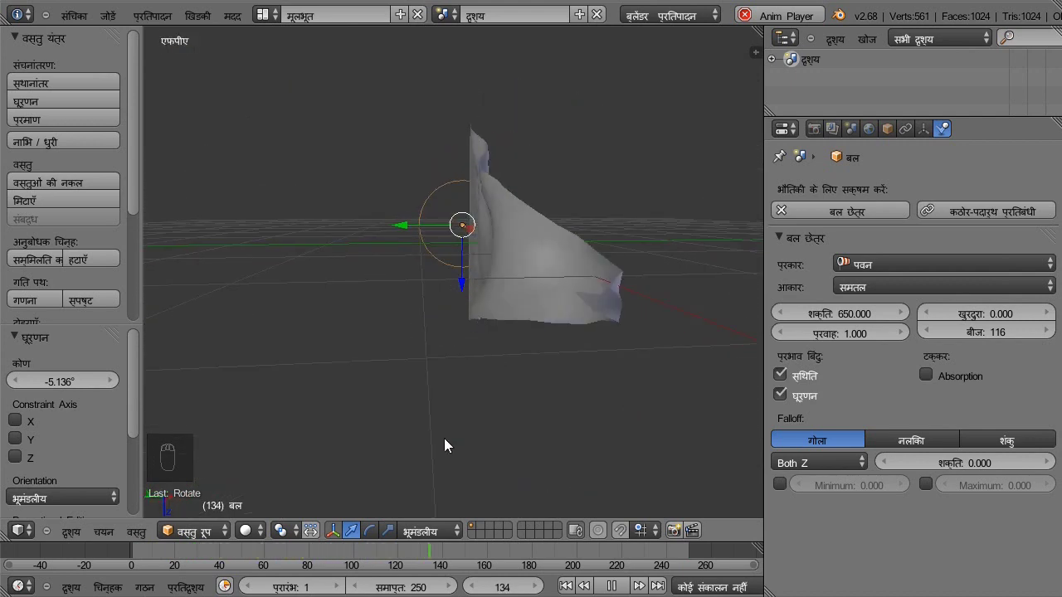
left_click_drag(572, 436, 421, 496)
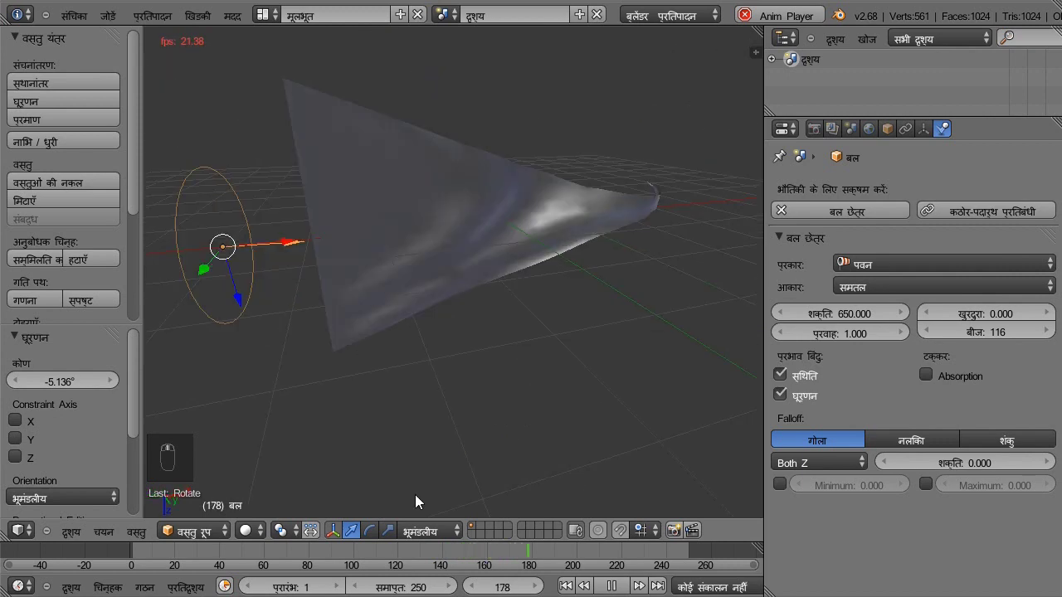